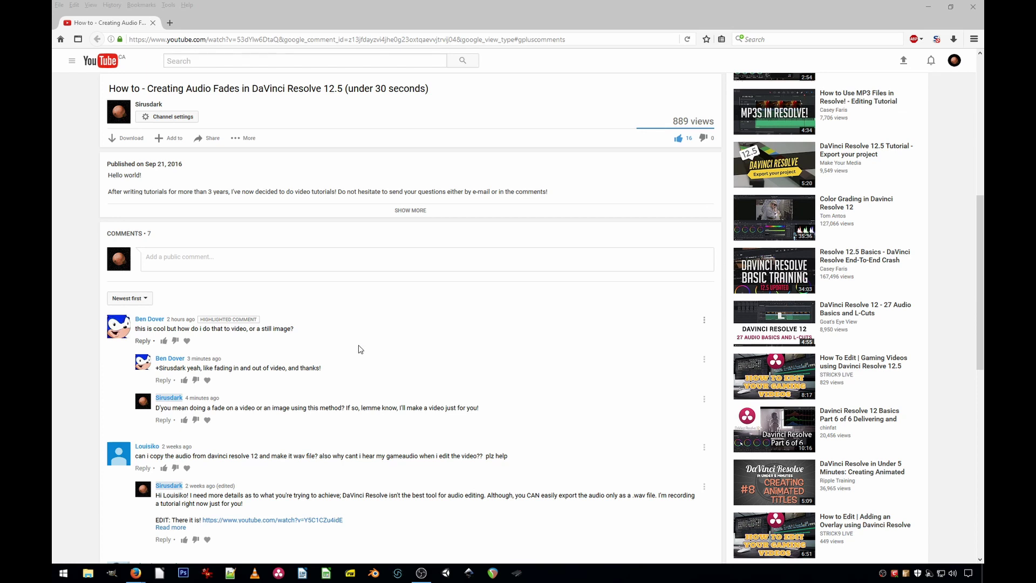
# Step: Capture the YouTube comment page as a screenshot and launch GIMP from the Run box
pyautogui.press('Print')
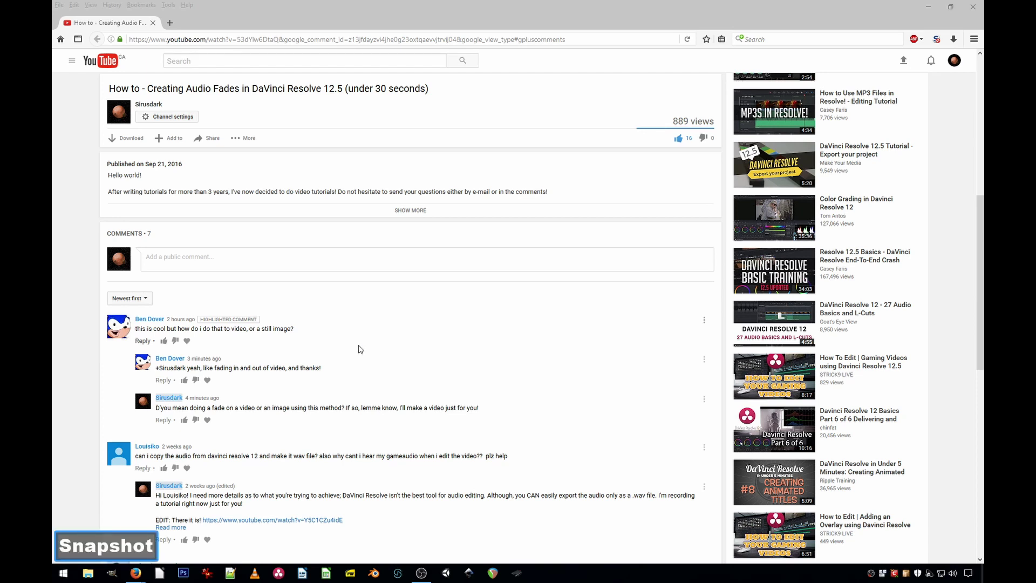
pyautogui.press('super+r')
pyautogui.write('Win + rgim')
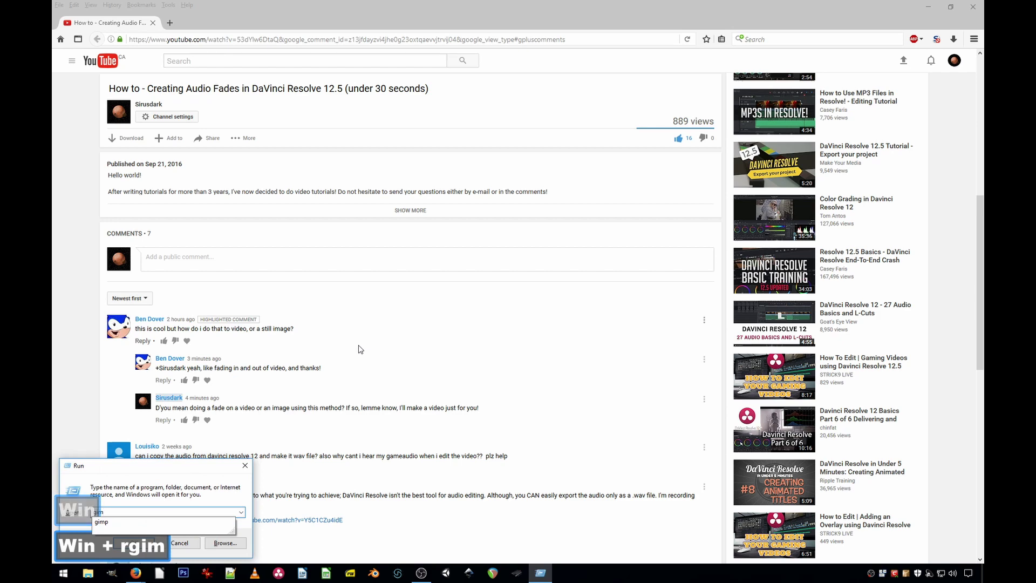
pyautogui.press('Down')
pyautogui.press('Return')
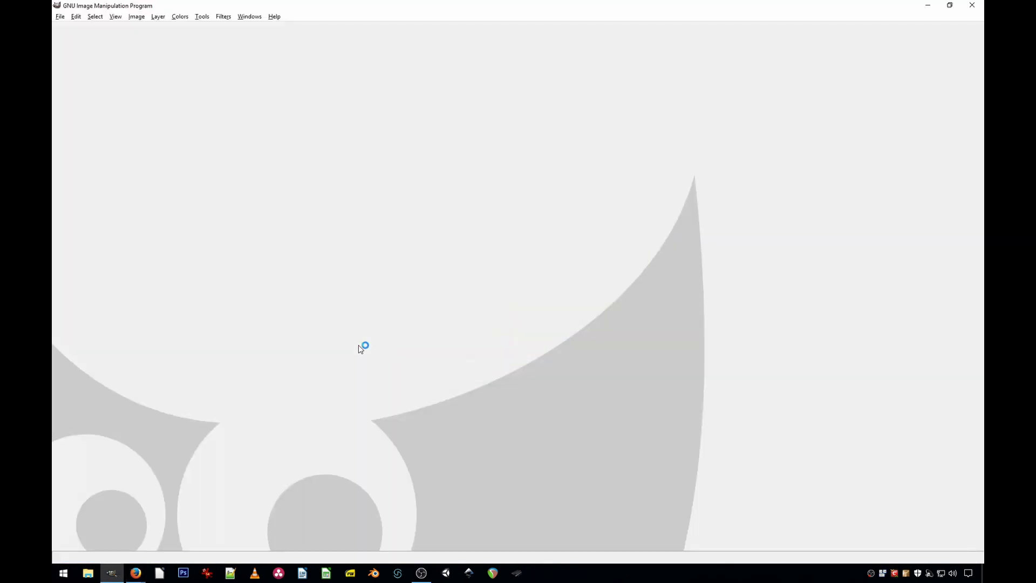
# Step: Paste the screenshot as a new image, show the docks and pick the Rectangle Select tool
pyautogui.press('ctrl+v')
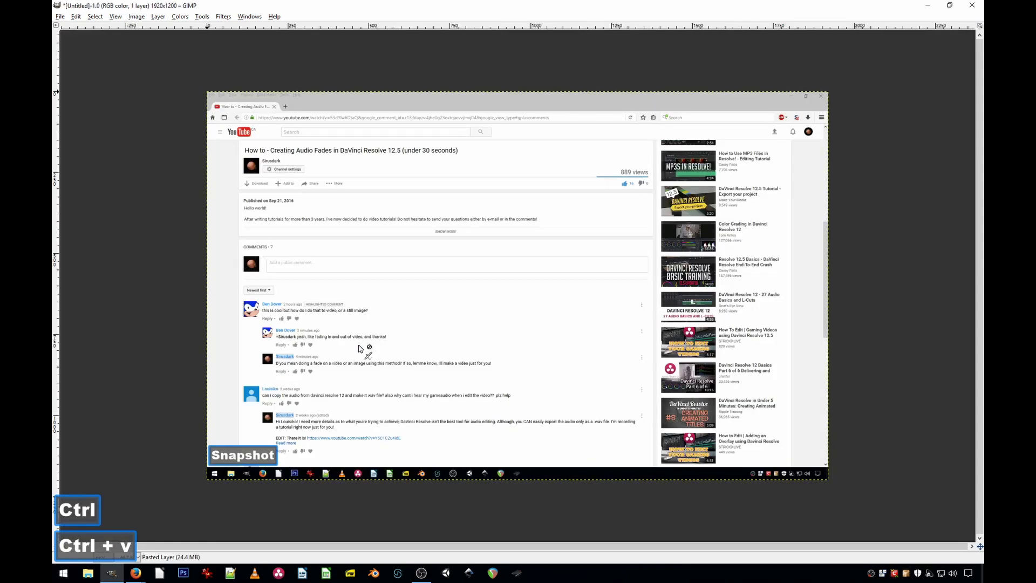
pyautogui.press('Tab')
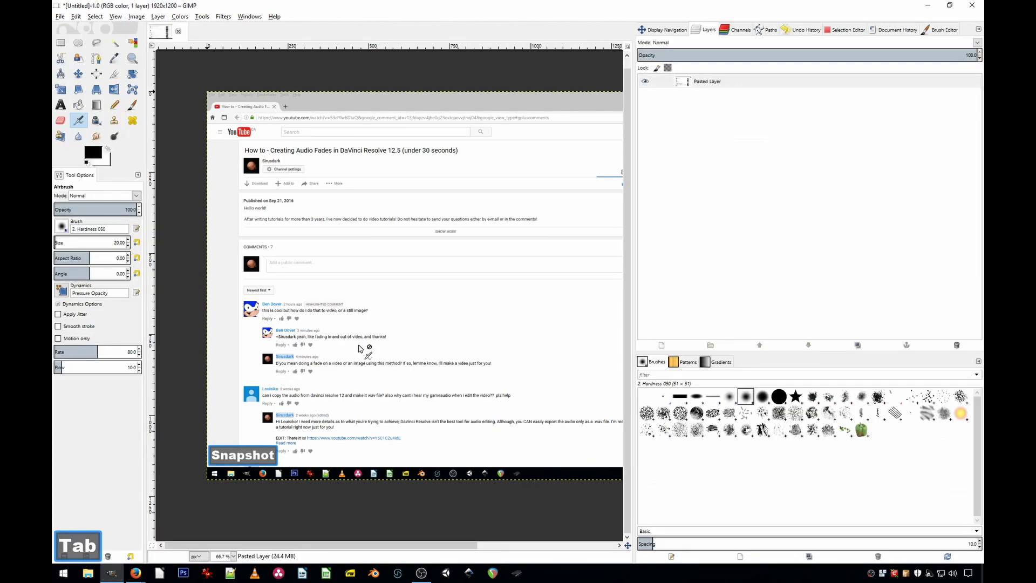
pyautogui.click(622, 92)
pyautogui.middleClick(714, 285)
pyautogui.click(714, 285)
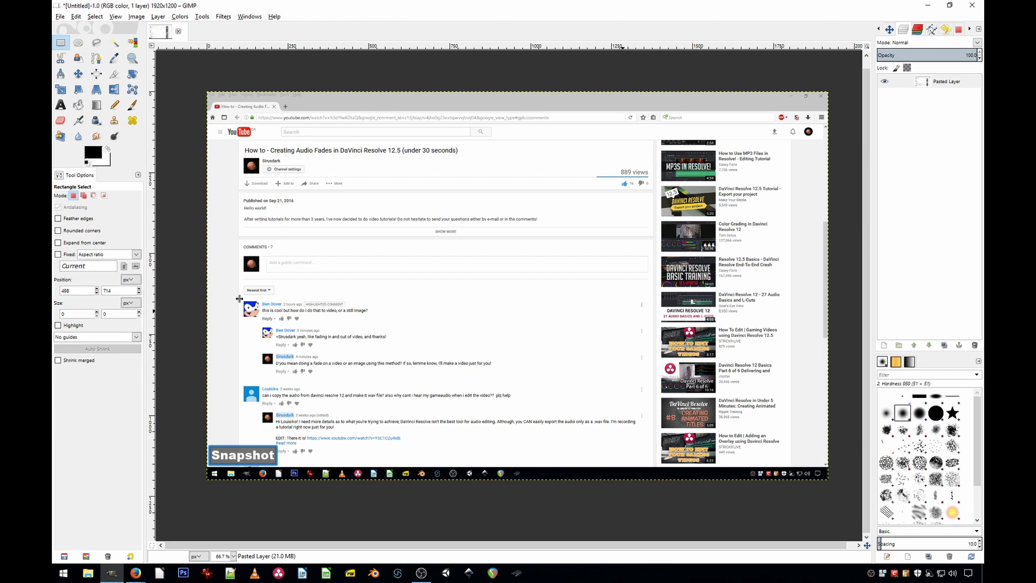
# Step: Select the comment thread, invert the selection and lower brightness to about -123
pyautogui.click(714, 285)
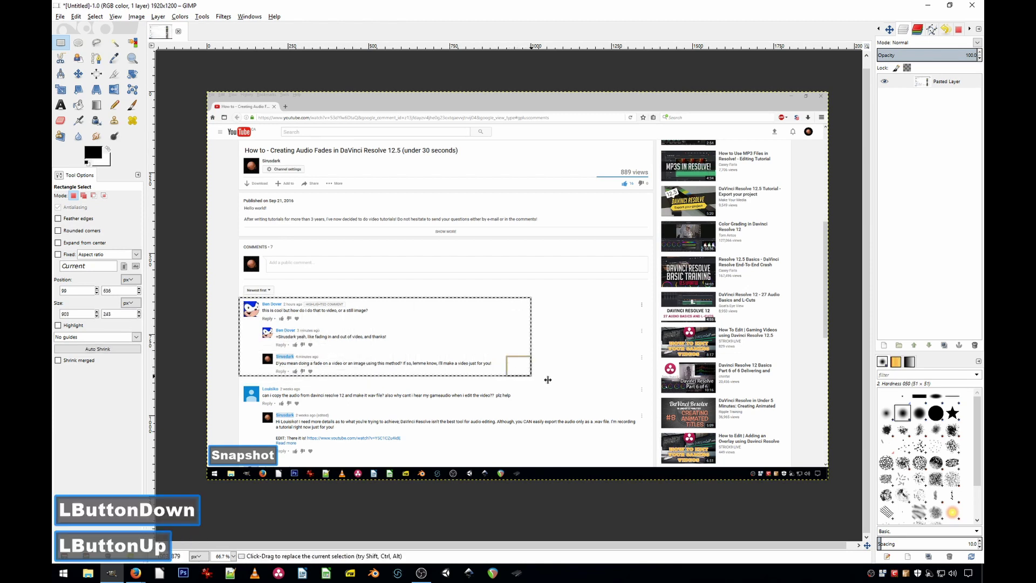
pyautogui.press('ctrl+i')
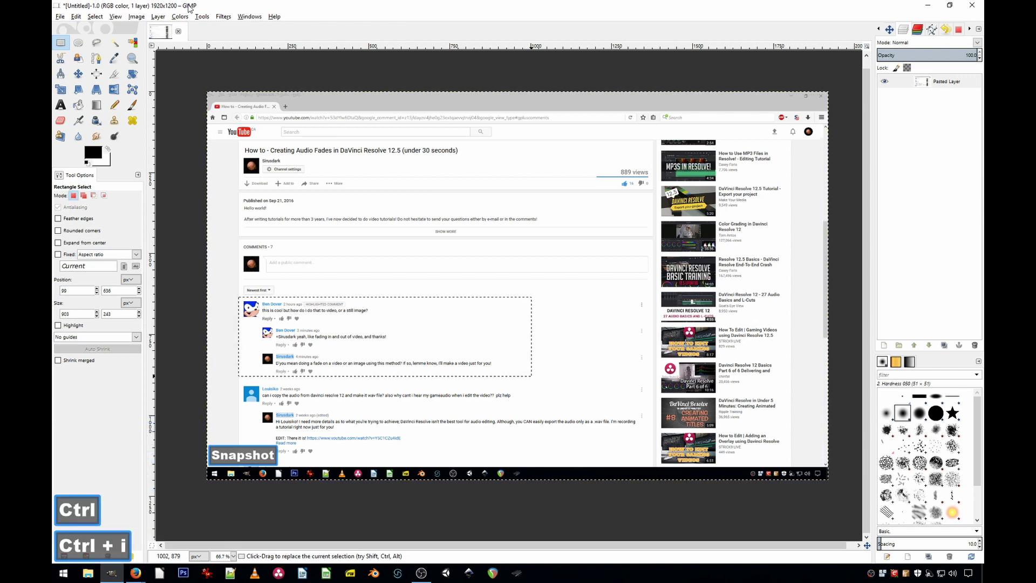
pyautogui.click(715, 285)
pyautogui.click(714, 285)
pyautogui.click(216, 70)
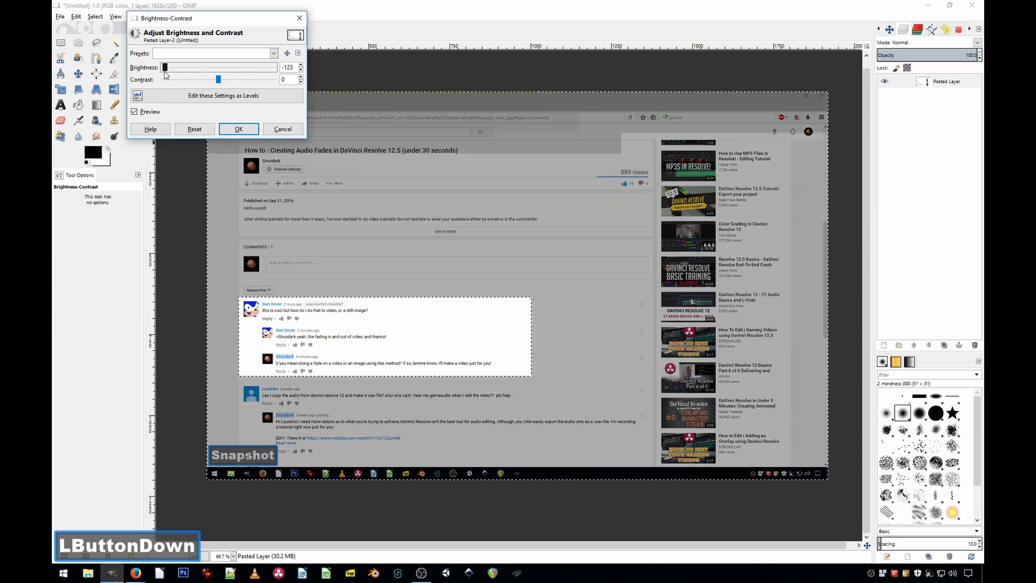
# Step: Apply the darkening outside the comments and start exporting the image
pyautogui.click(235, 129)
pyautogui.click(247, 137)
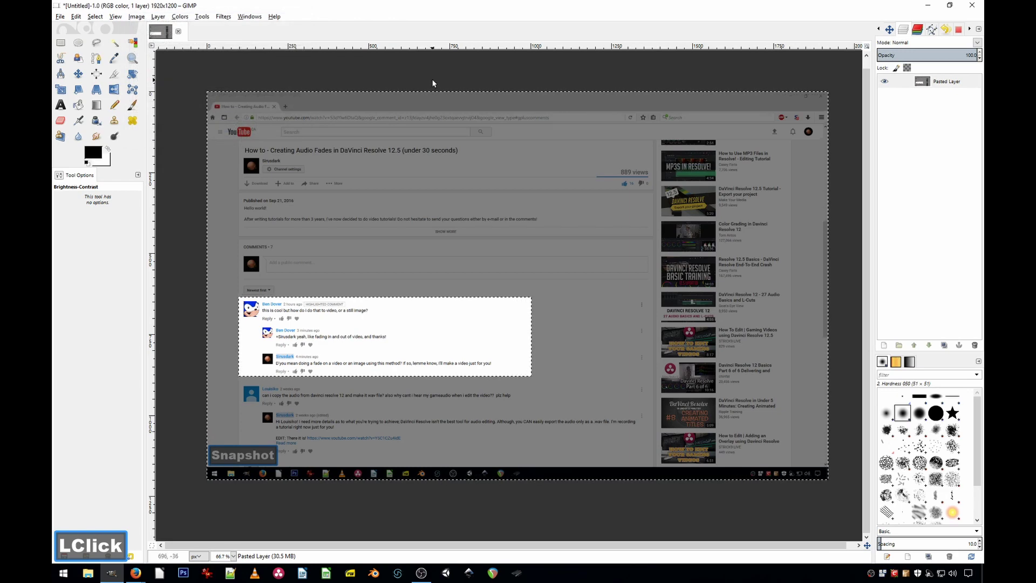
pyautogui.press('ctrl+shift+e')
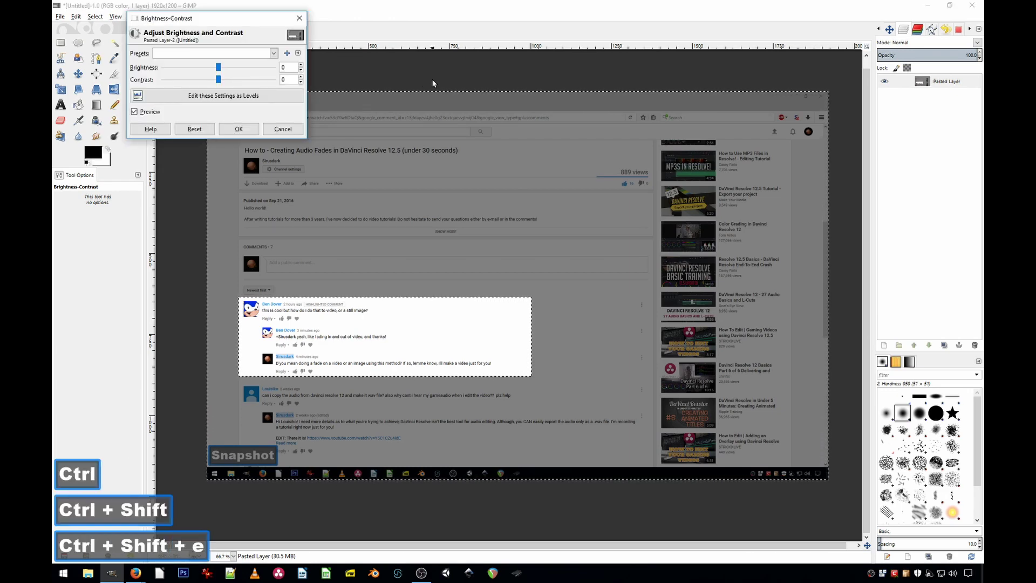
pyautogui.click(254, 134)
pyautogui.press('ctrl+shift+e')
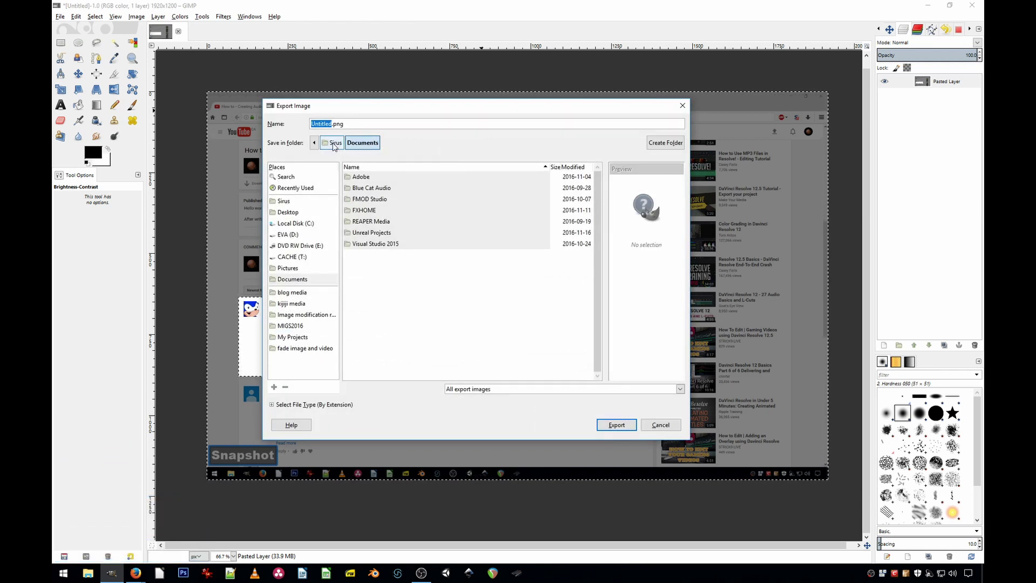
# Step: Export the image as image.png into the 'fade image and video' folder with default PNG options
pyautogui.write('image')
pyautogui.click(314, 350)
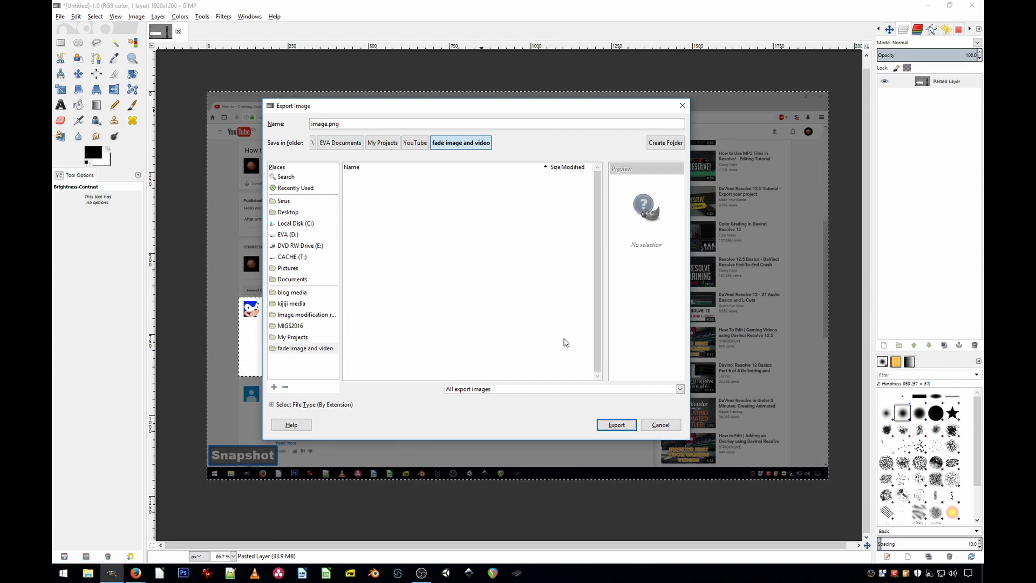
pyautogui.click(615, 430)
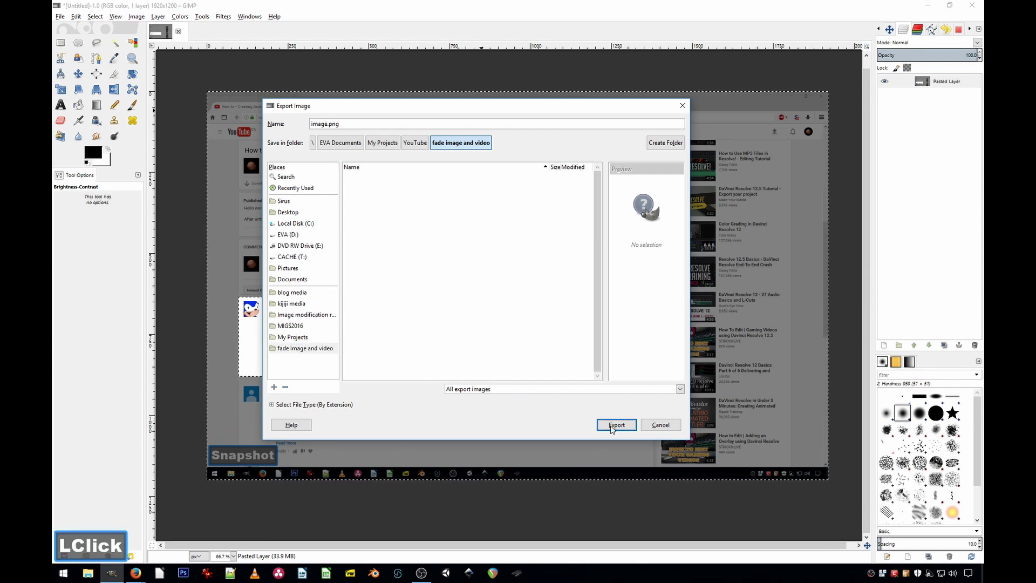
pyautogui.press('Return')
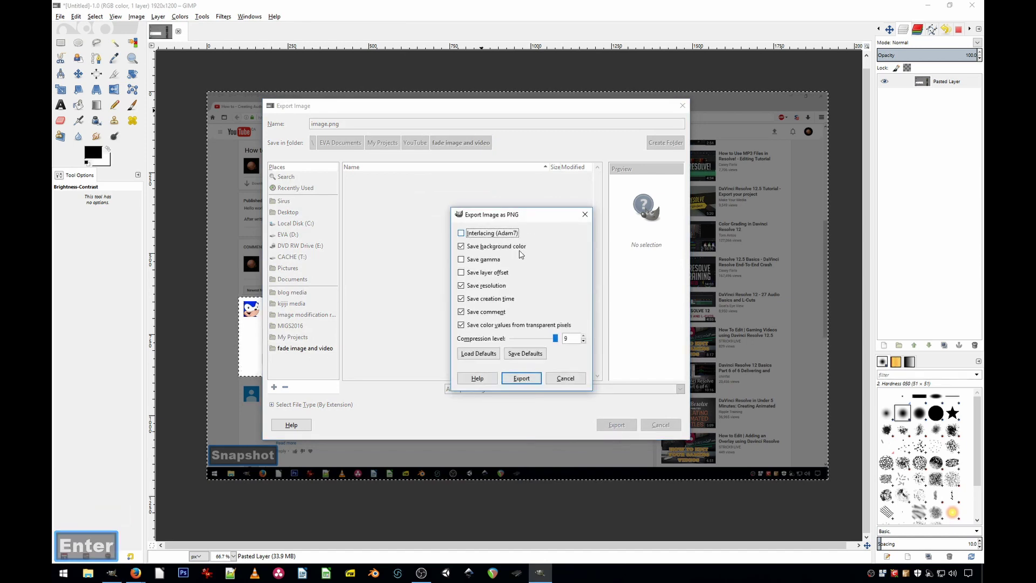
pyautogui.click(516, 383)
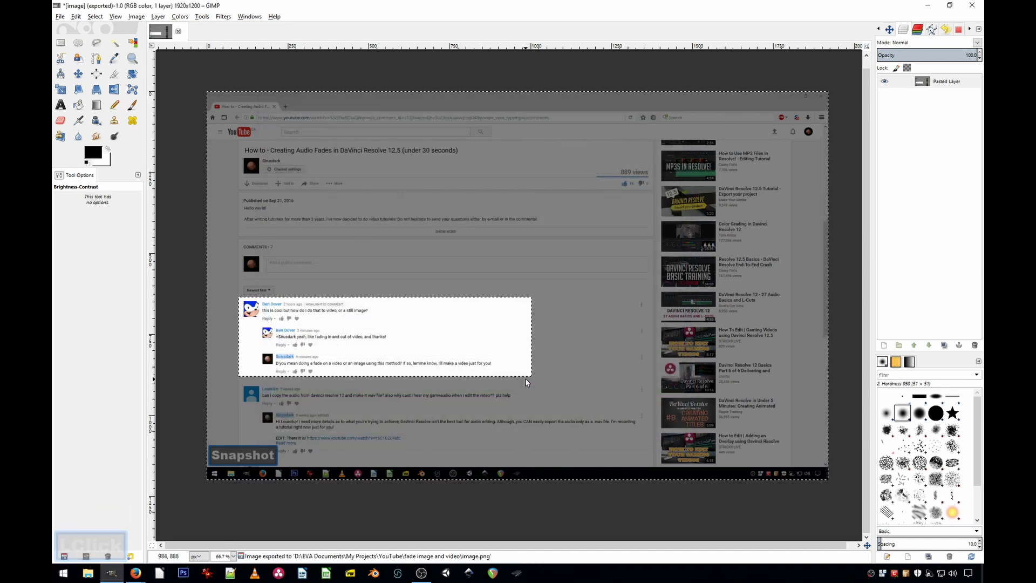
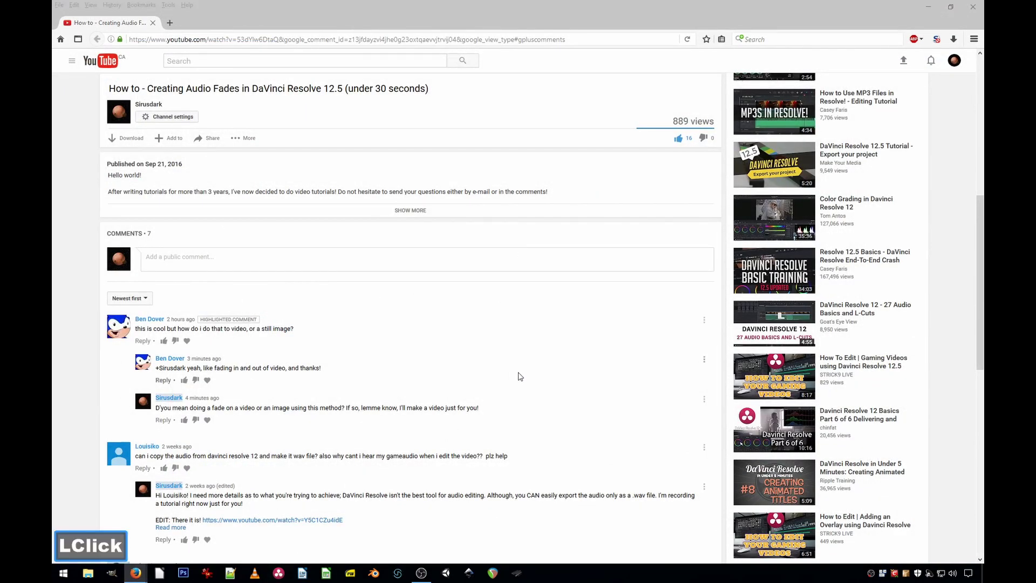
# Step: Switch to the DaVinci Resolve project showing its Media page
pyautogui.doubleClick(260, 135)
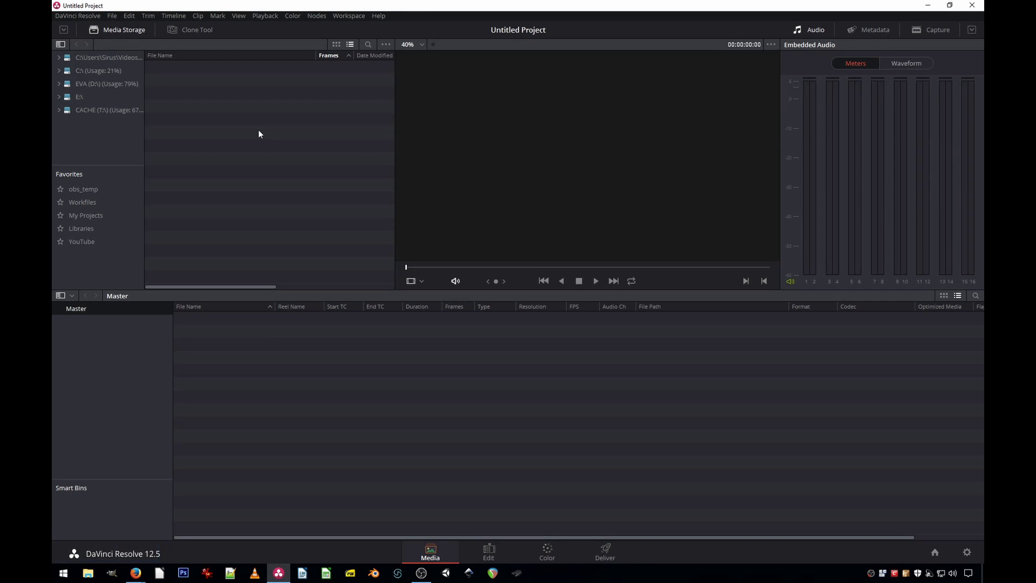
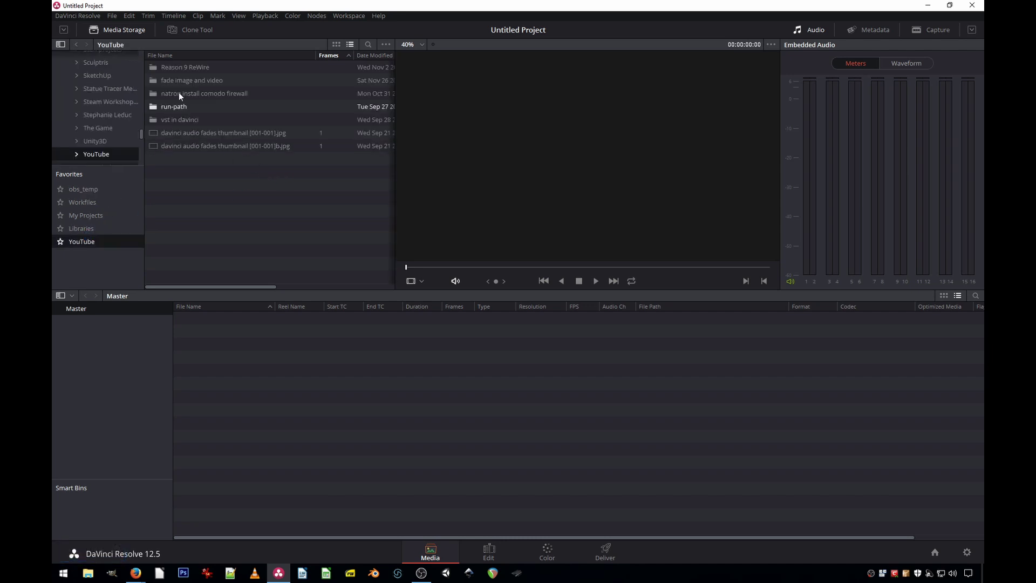
# Step: Add image.png from the fade folder and the filler .mp4 from obs_temp to the media pool
pyautogui.click(178, 82)
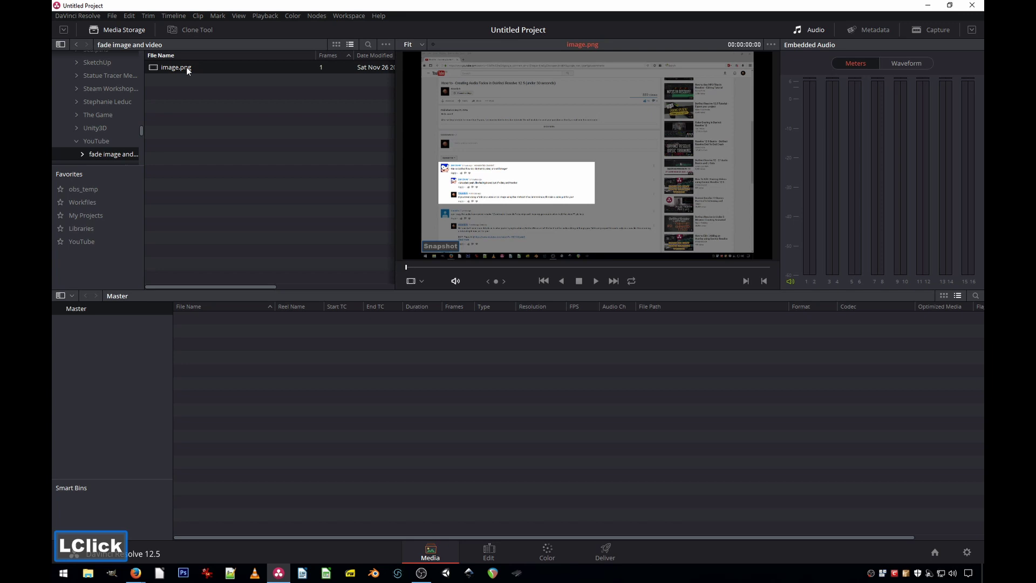
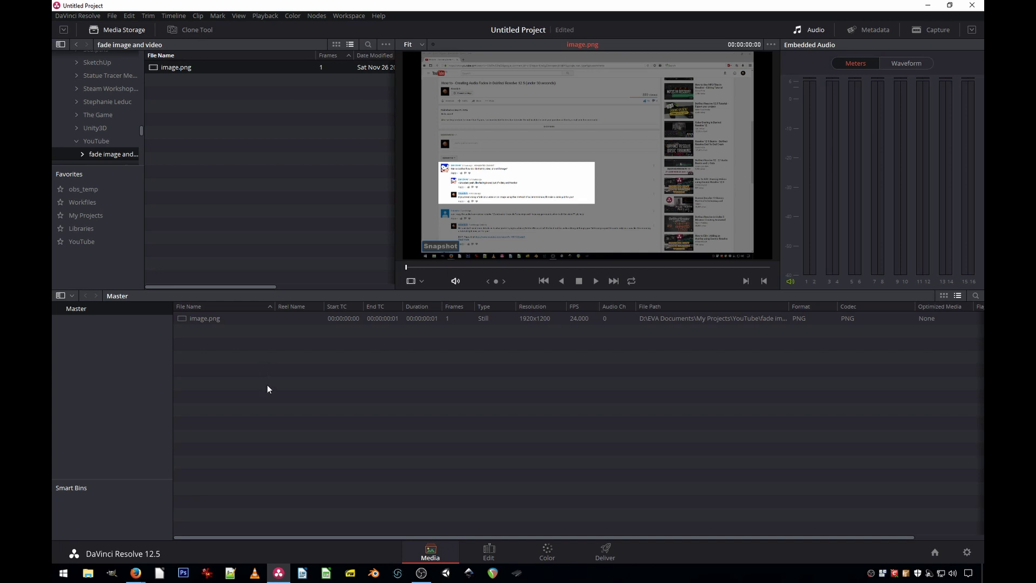
pyautogui.click(395, 76)
pyautogui.click(264, 256)
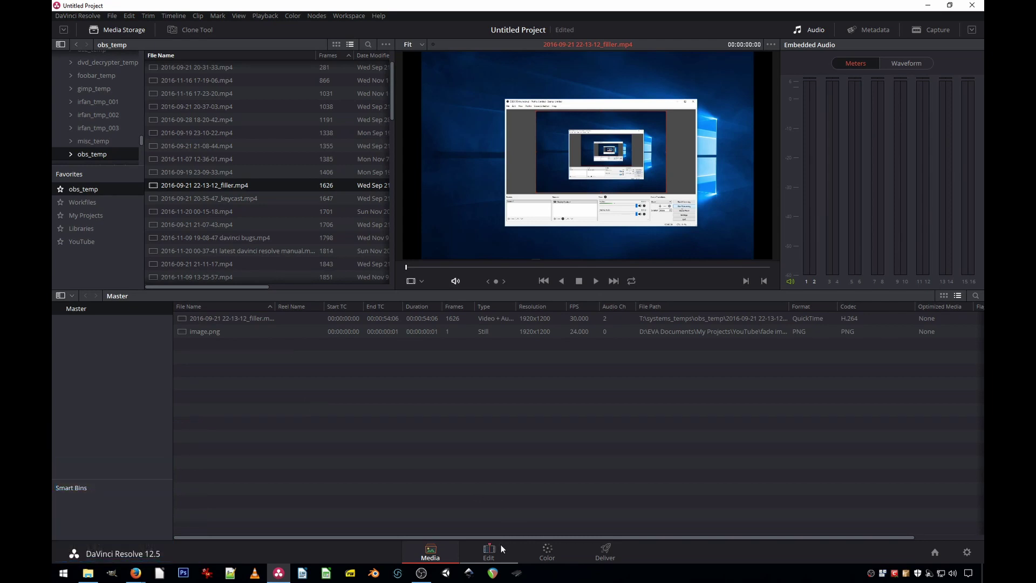
# Step: On the Edit page, trim the filler clip shorter and zoom the timeline out
pyautogui.click(502, 551)
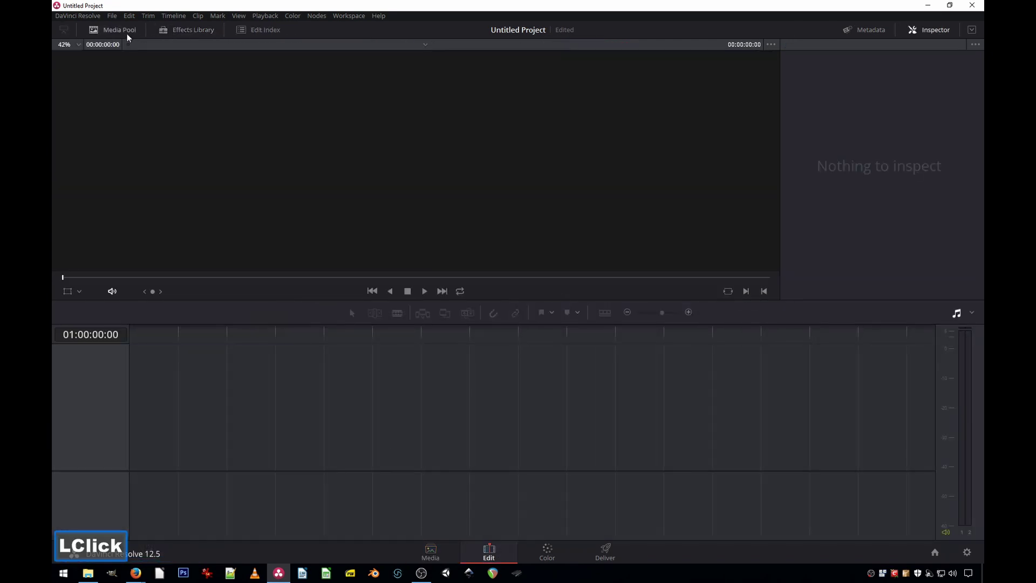
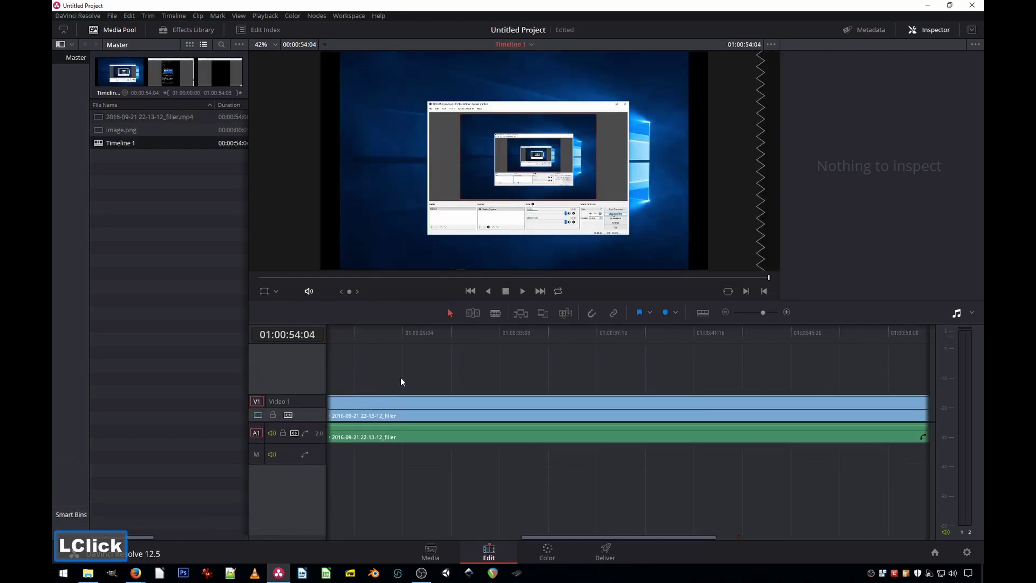
pyautogui.click(434, 349)
pyautogui.press('ctrl+Home')
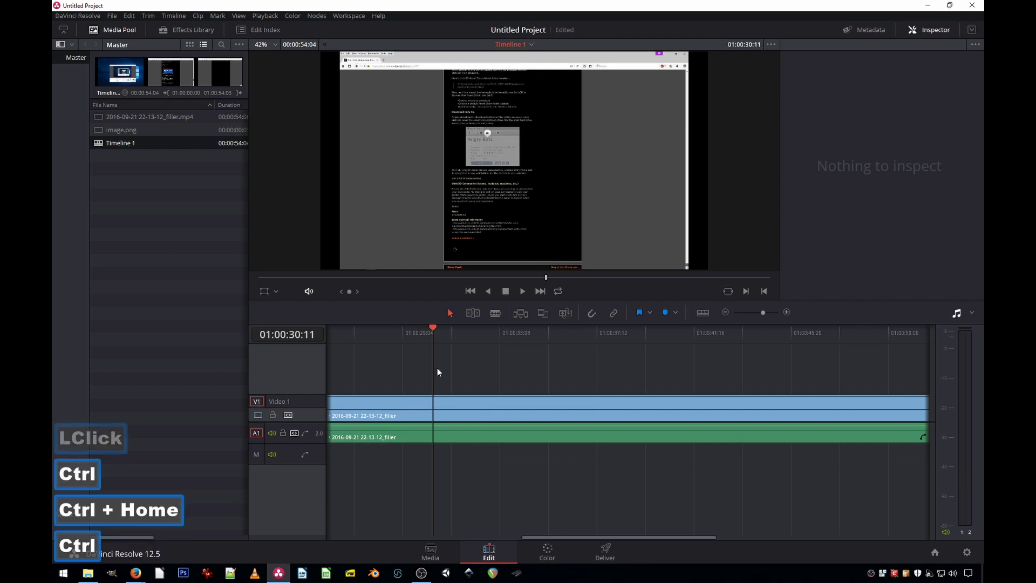
pyautogui.press('ctrl+-')
pyautogui.press('ctrl+-')
pyautogui.press('ctrl+-')
pyautogui.press('Home')
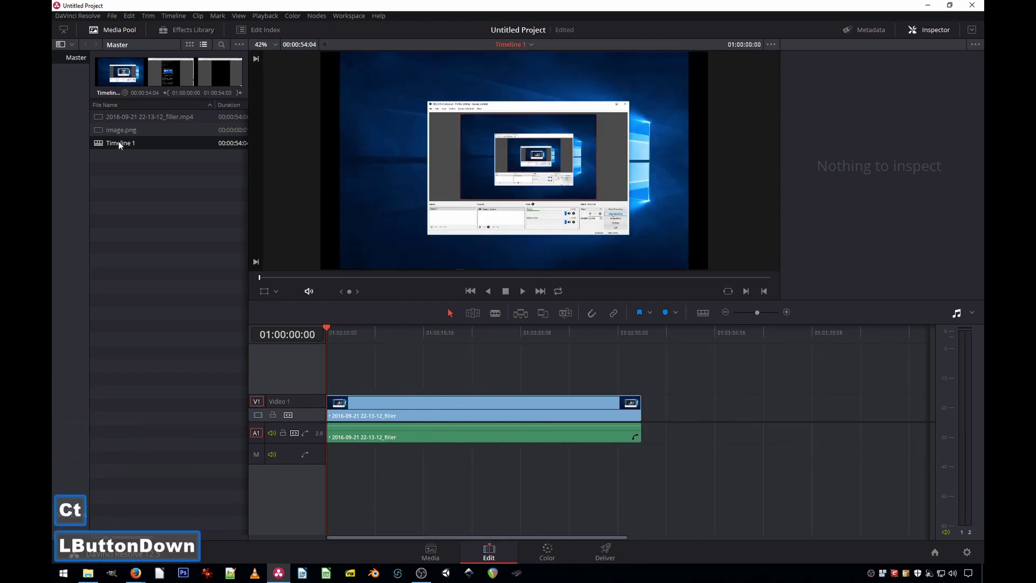
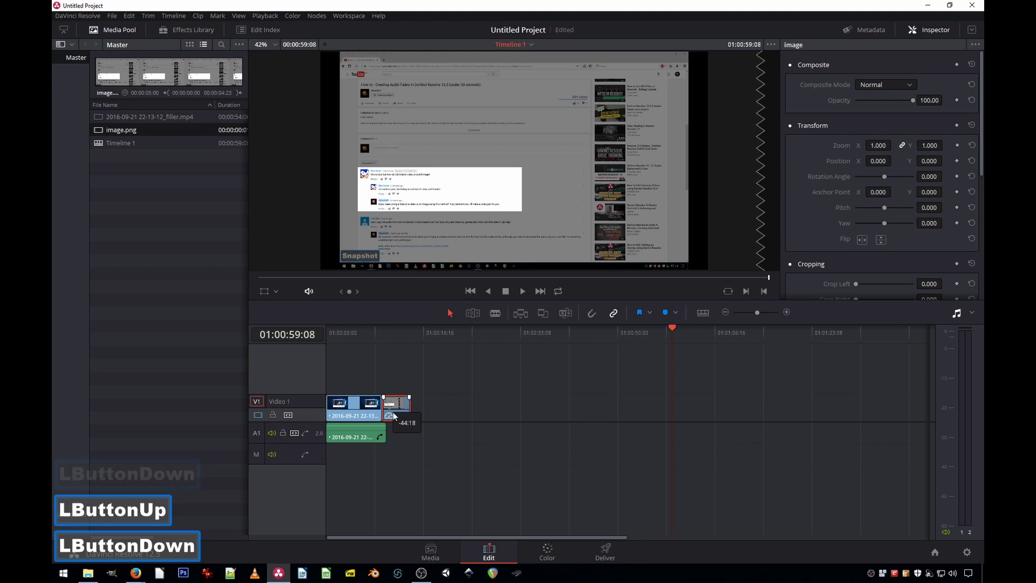
# Step: Place image.png on V1 directly after the filler clip and play the timeline
pyautogui.click(592, 319)
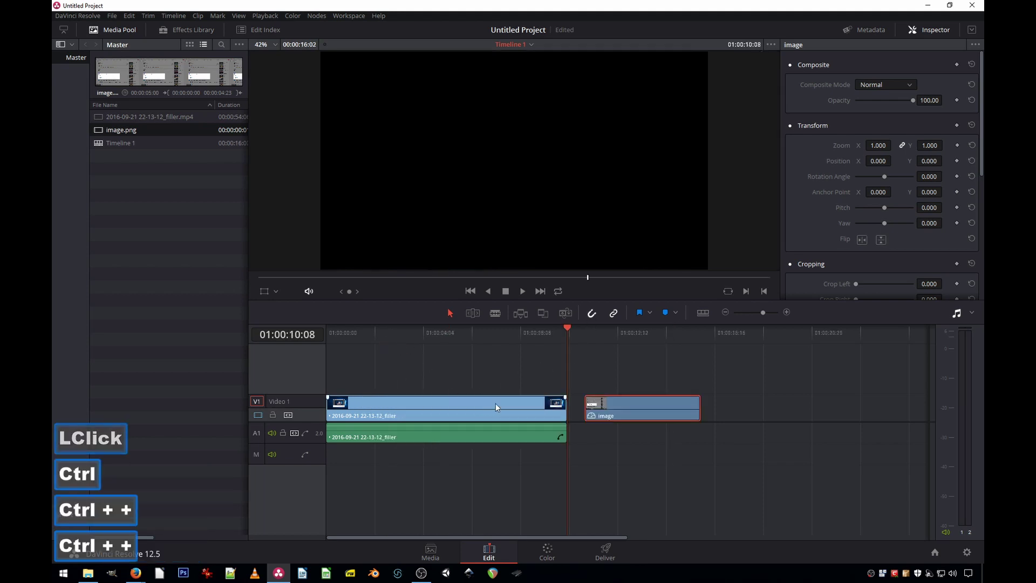
pyautogui.click(644, 408)
pyautogui.press('Home')
pyautogui.press('space')
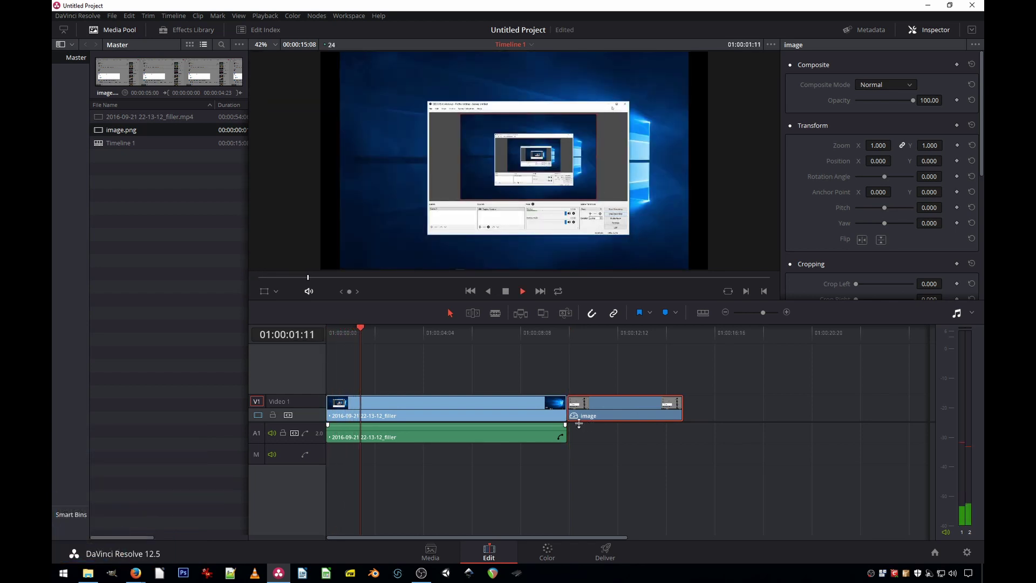
# Step: Mute the A1 audio track under the filler clip and play the edit into the image
pyautogui.click(434, 344)
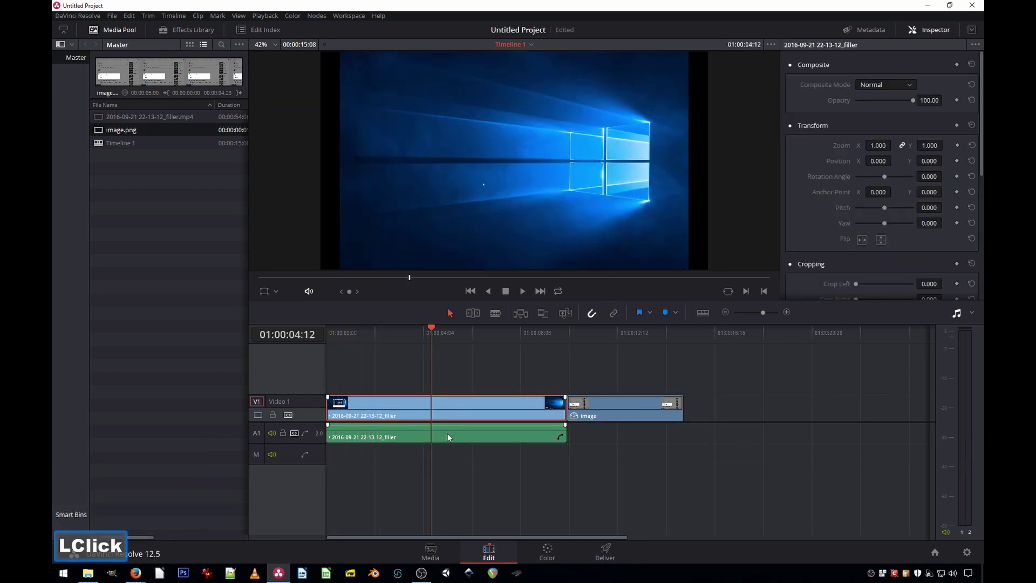
pyautogui.click(280, 433)
pyautogui.click(454, 343)
pyautogui.press('Home')
pyautogui.press('space')
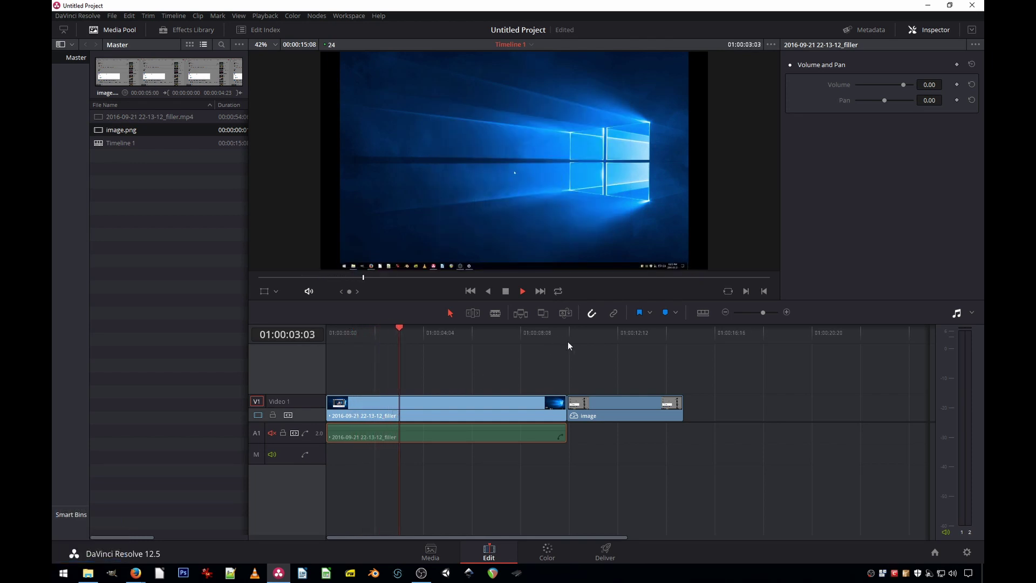
pyautogui.click(572, 338)
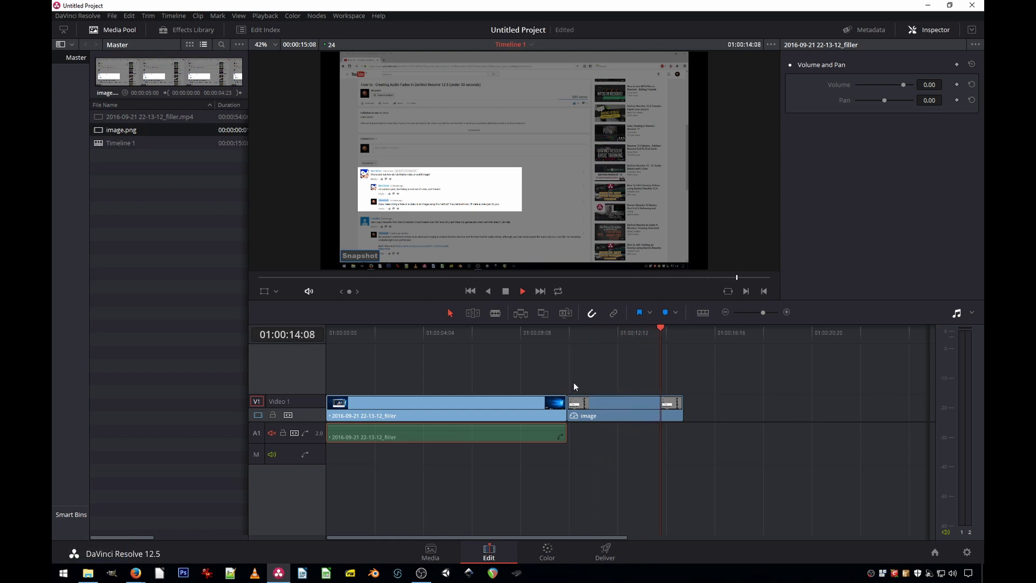
pyautogui.press('space')
# Step: Add an opacity keyframe on the filler clip at 01:00:08:12
pyautogui.click(561, 368)
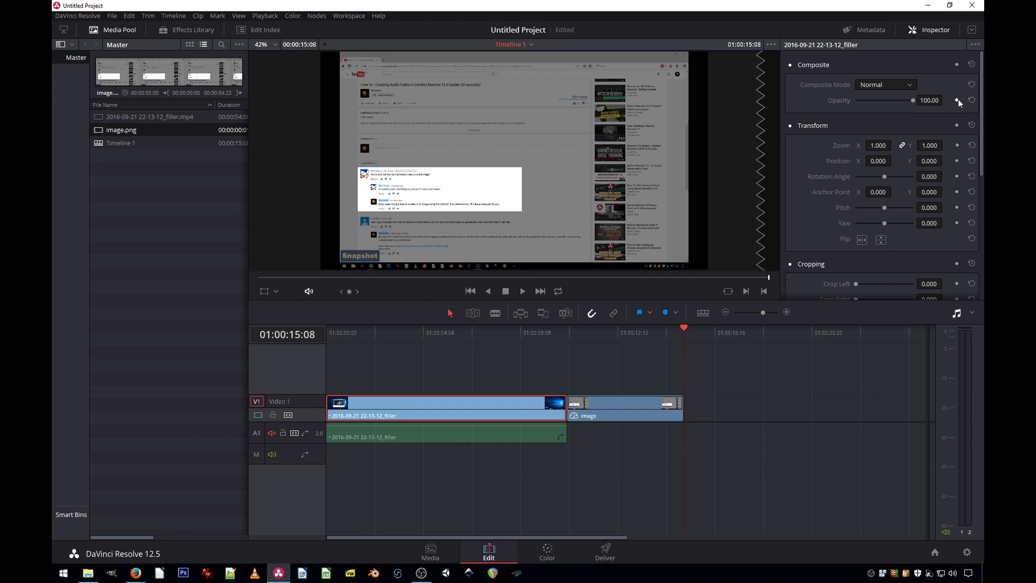
pyautogui.click(502, 350)
pyautogui.doubleClick(518, 335)
pyautogui.click(527, 333)
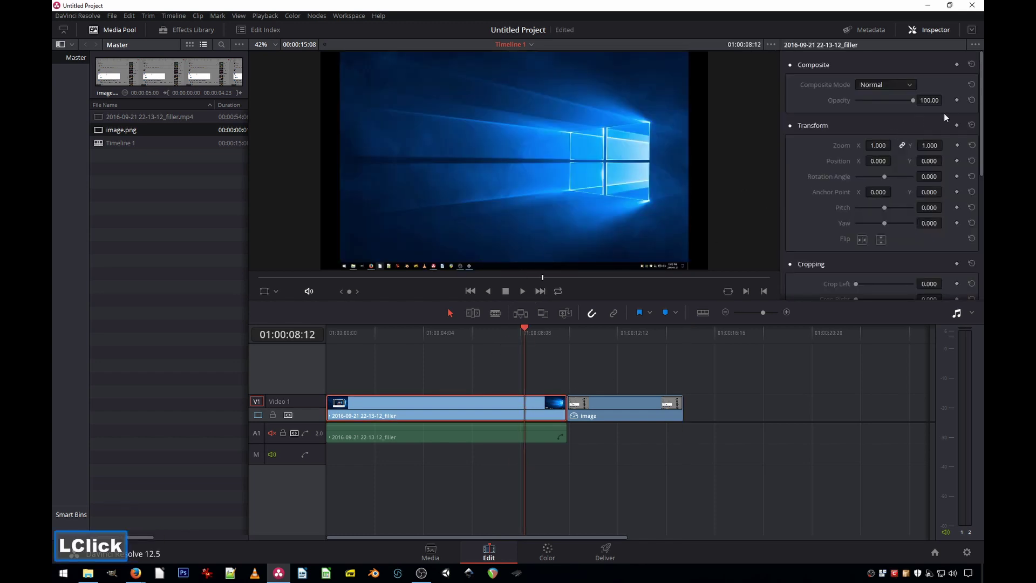
pyautogui.doubleClick(960, 101)
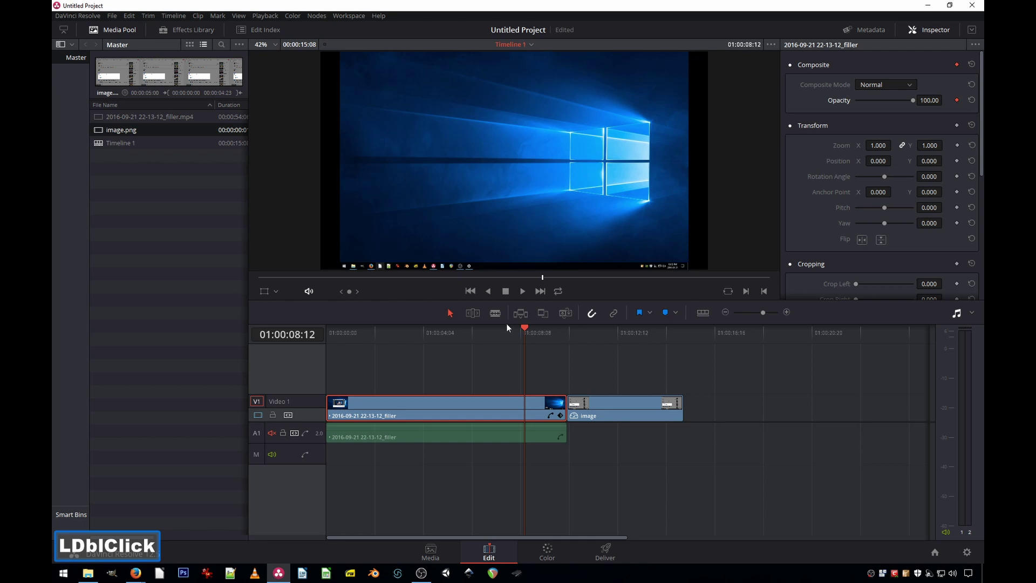
# Step: Add a second opacity keyframe one second later, still at 100
pyautogui.doubleClick(529, 332)
pyautogui.doubleClick(536, 332)
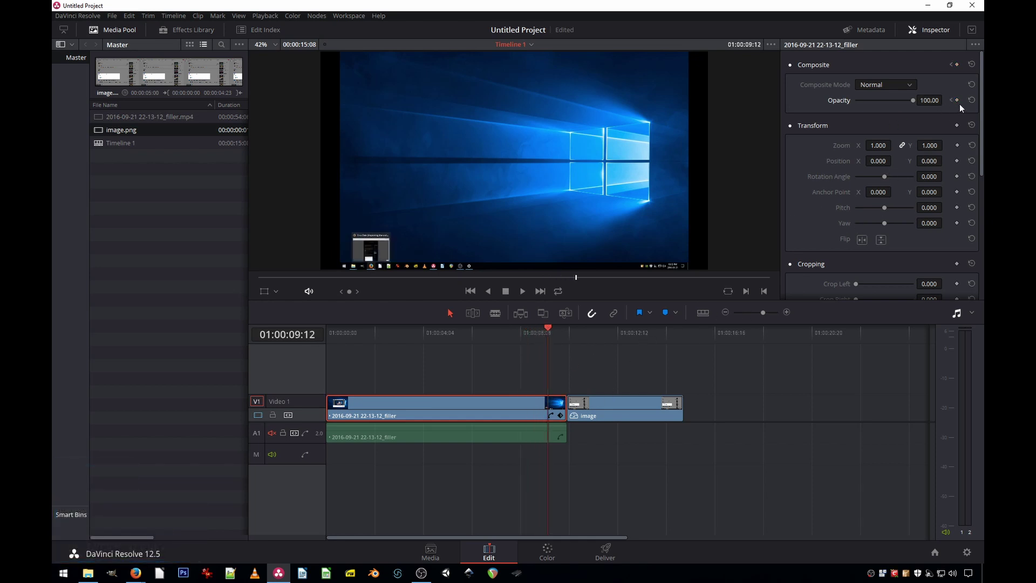
pyautogui.click(961, 104)
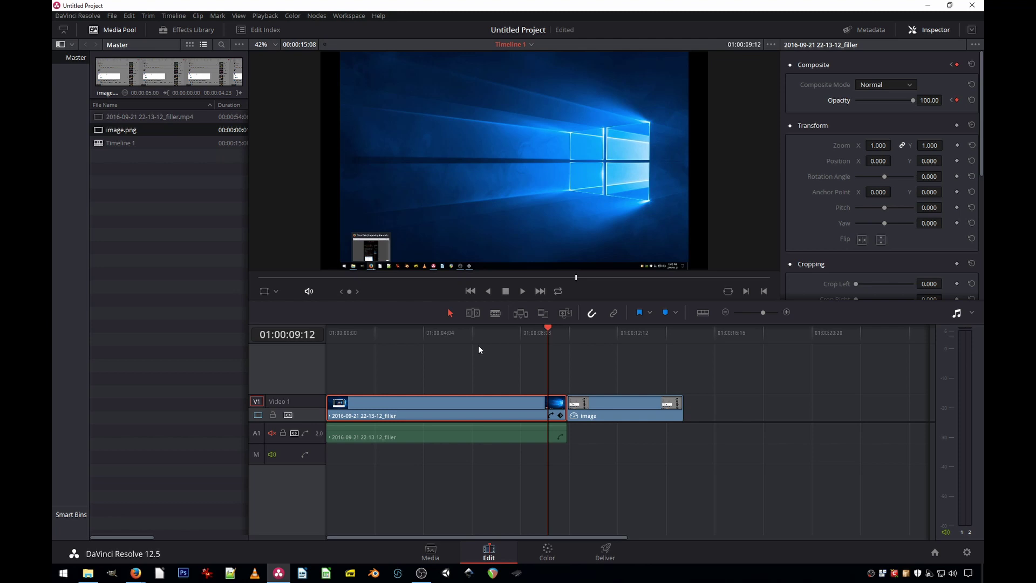
# Step: In the clip's curve editor, drag the last opacity keyframe to 0 and play the fade-out
pyautogui.click(484, 335)
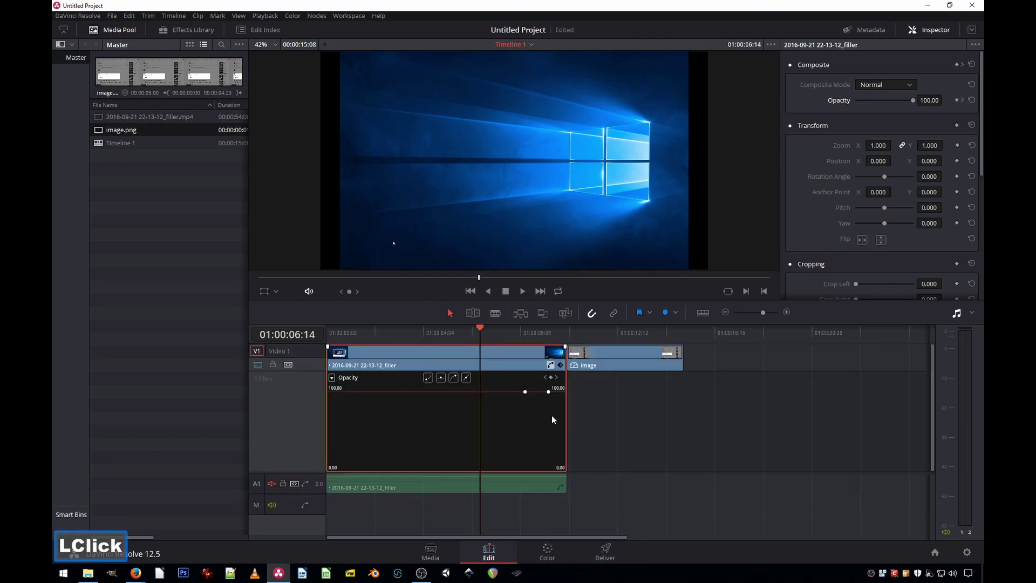
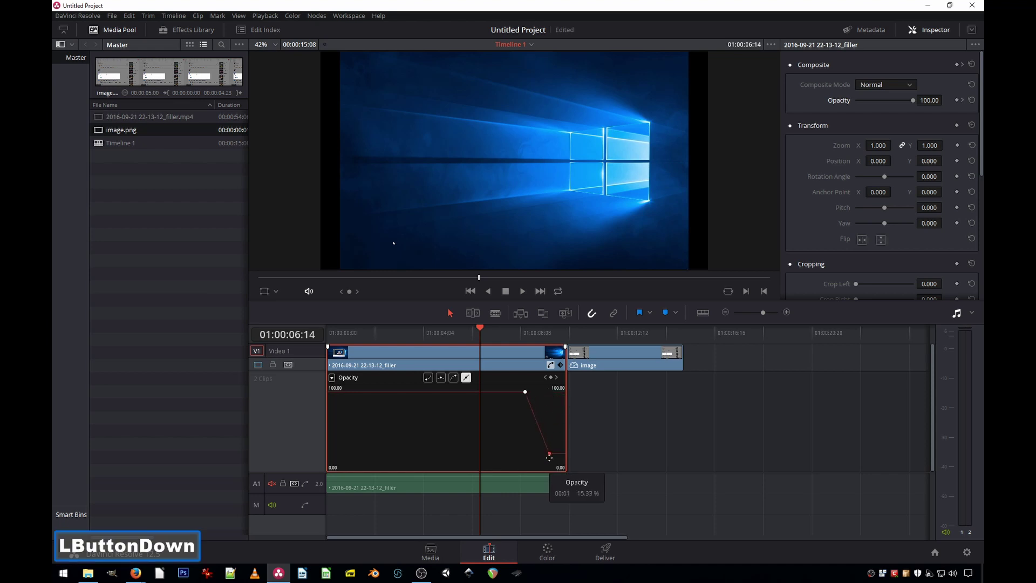
pyautogui.click(519, 337)
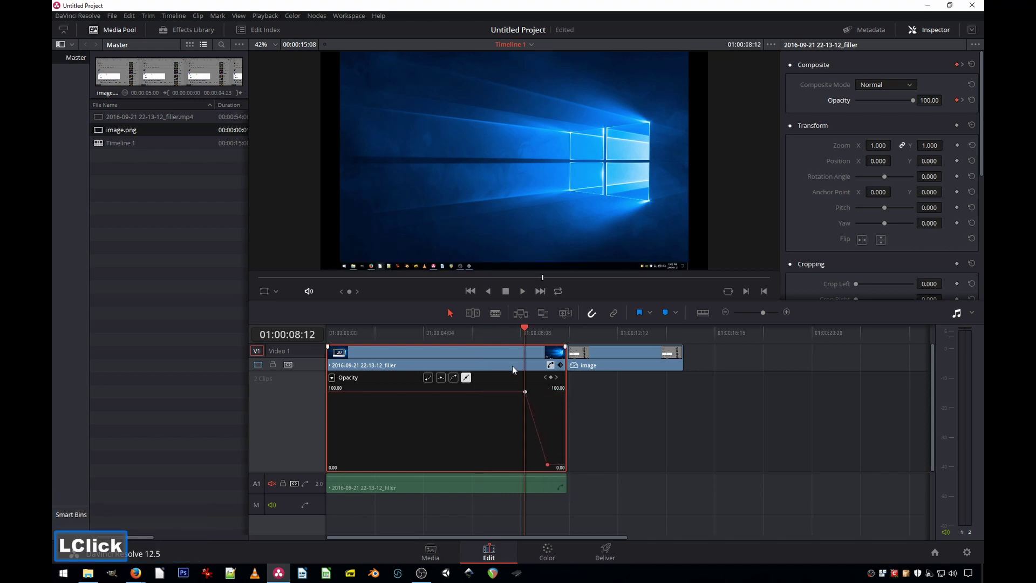
pyautogui.press('space')
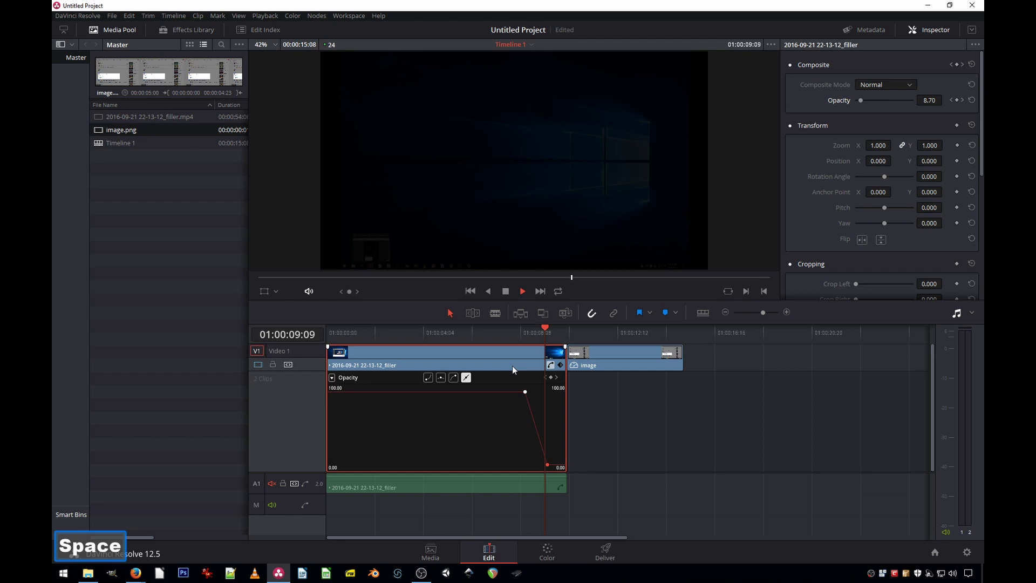
pyautogui.press('space')
pyautogui.click(591, 333)
pyautogui.click(586, 329)
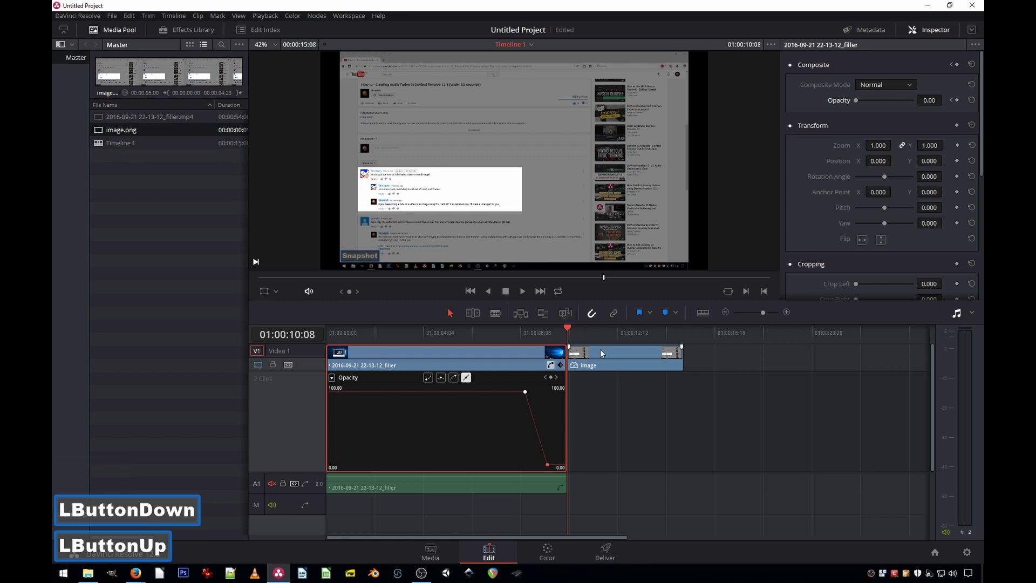
# Step: Add Opacity keyframes to the image clip at its start and one second in
pyautogui.click(603, 353)
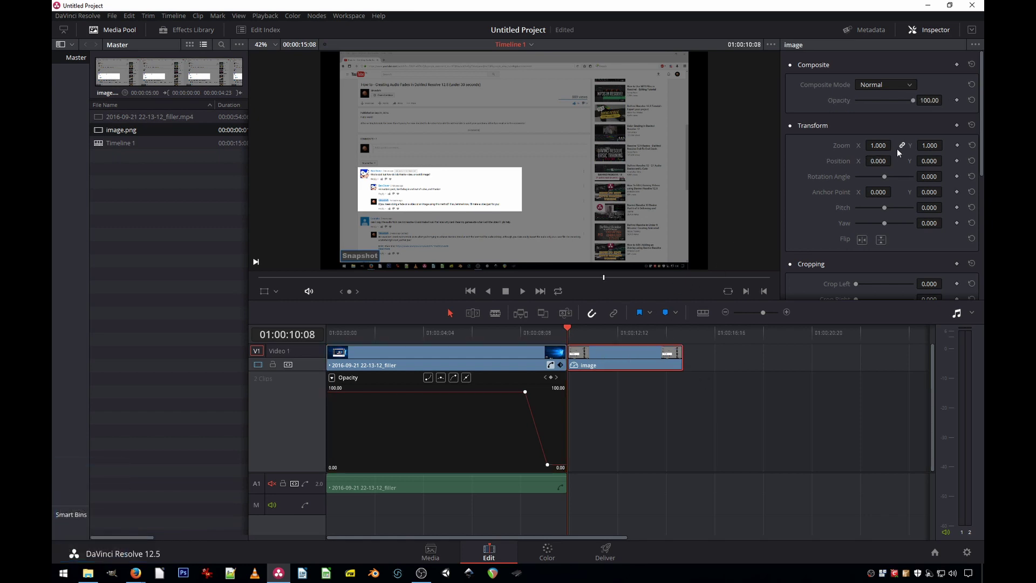
pyautogui.click(959, 106)
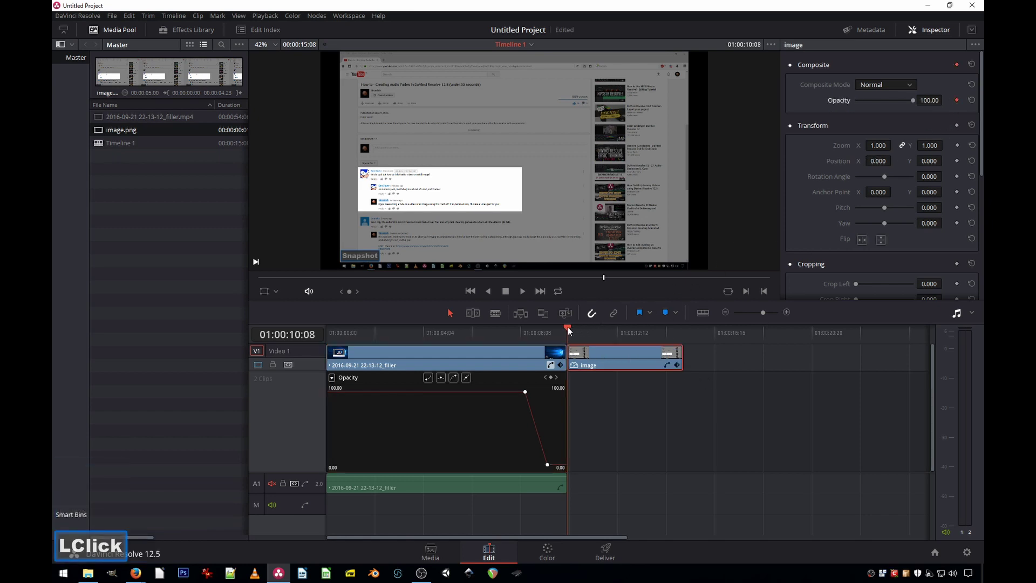
pyautogui.click(571, 331)
pyautogui.click(596, 322)
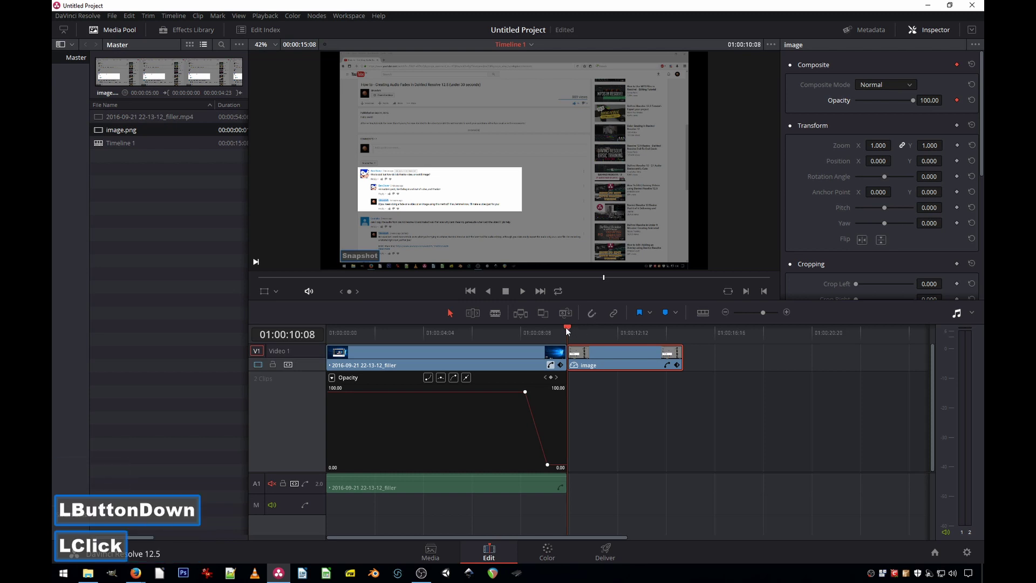
pyautogui.click(571, 331)
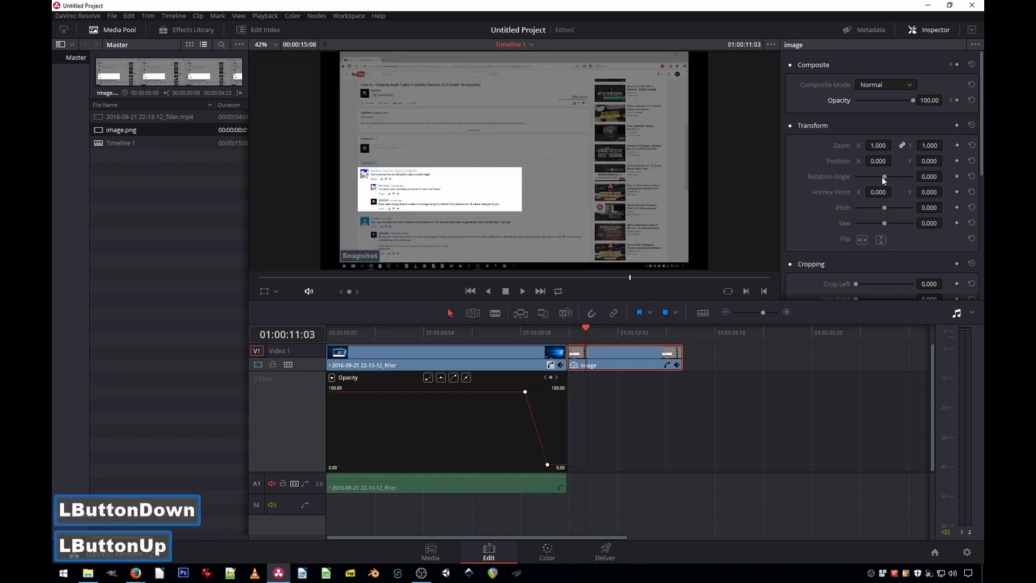
pyautogui.click(960, 105)
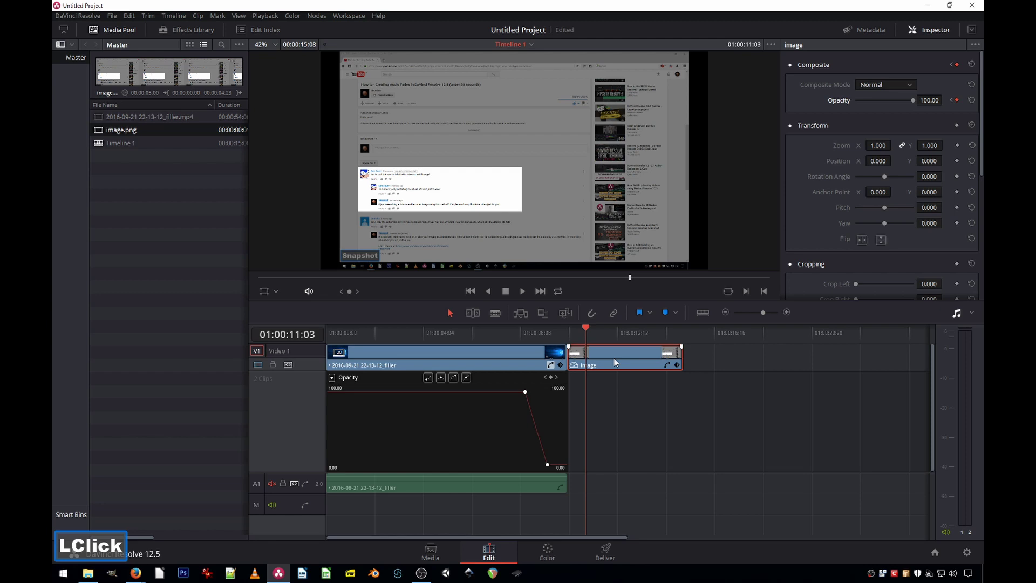
# Step: Drag the image's first keyframe to 0 in the curve editor and play back the fade-in
pyautogui.click(669, 369)
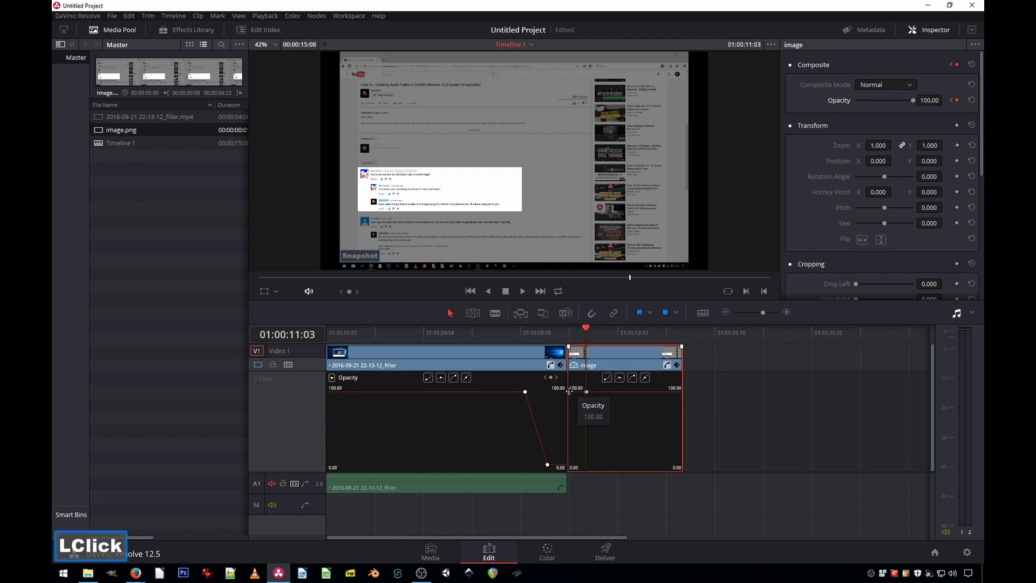
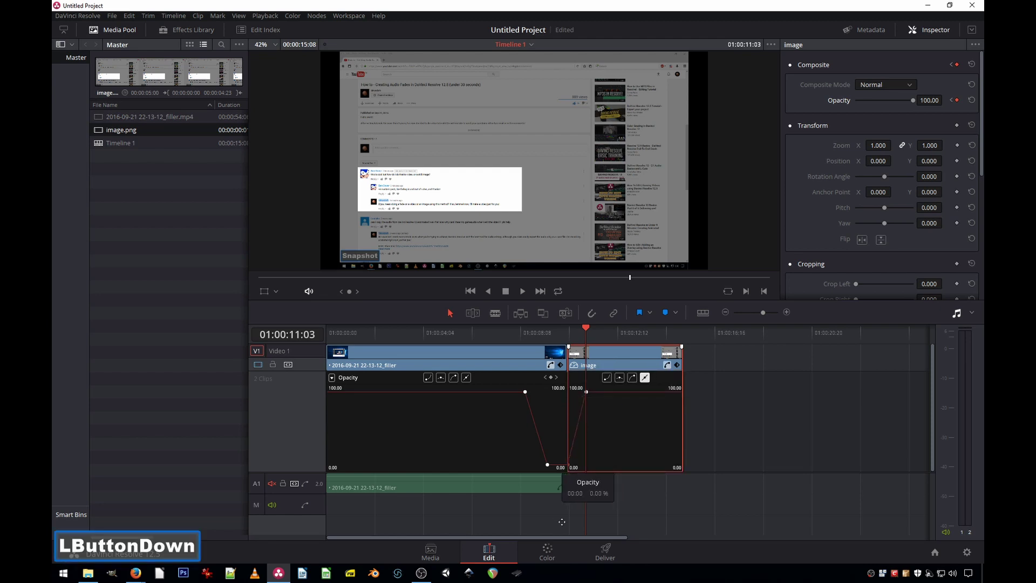
pyautogui.click(498, 335)
pyautogui.press('space')
pyautogui.scroll(3)
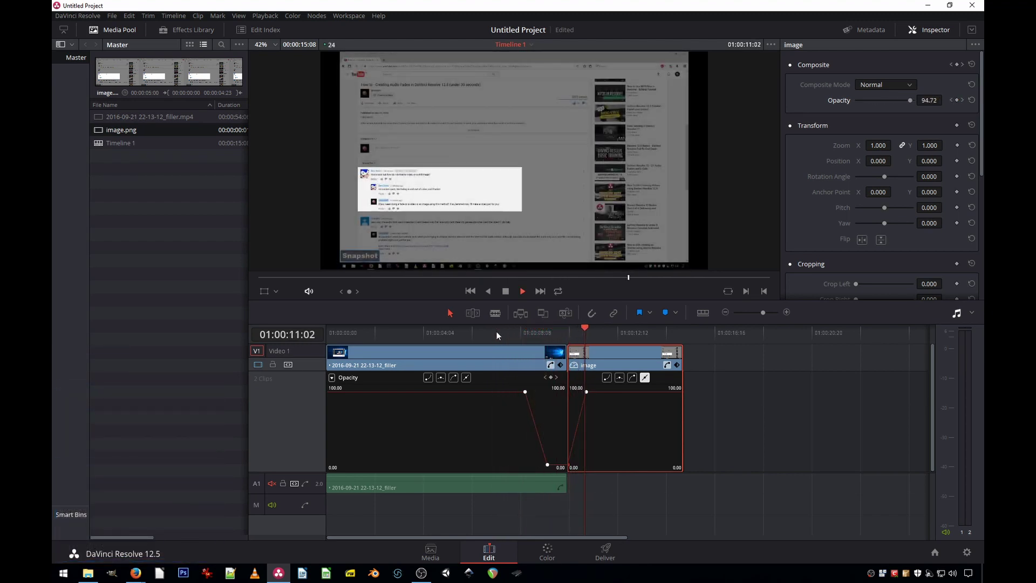